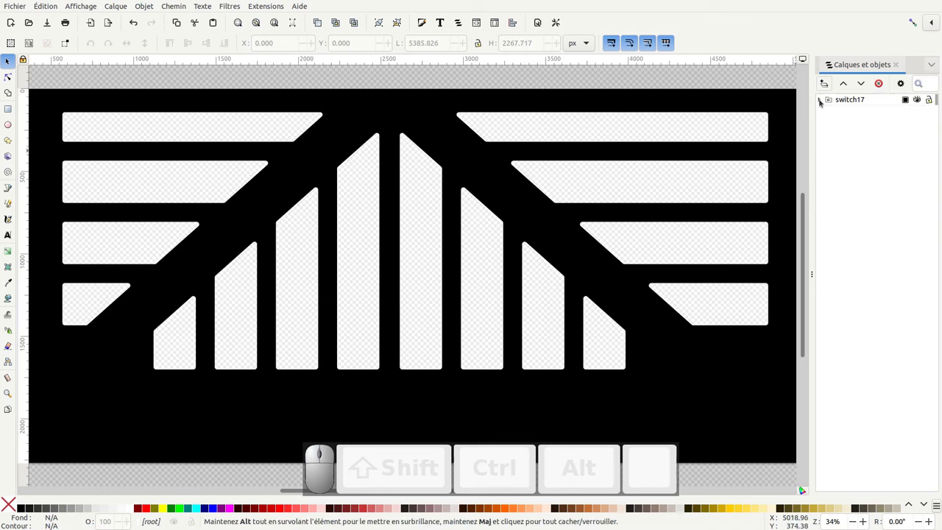
Expand switch17, g17, Calque_1 and g16 in the objects panel to list path1–path16.
click(825, 99)
click(828, 112)
drag(836, 125, 847, 147)
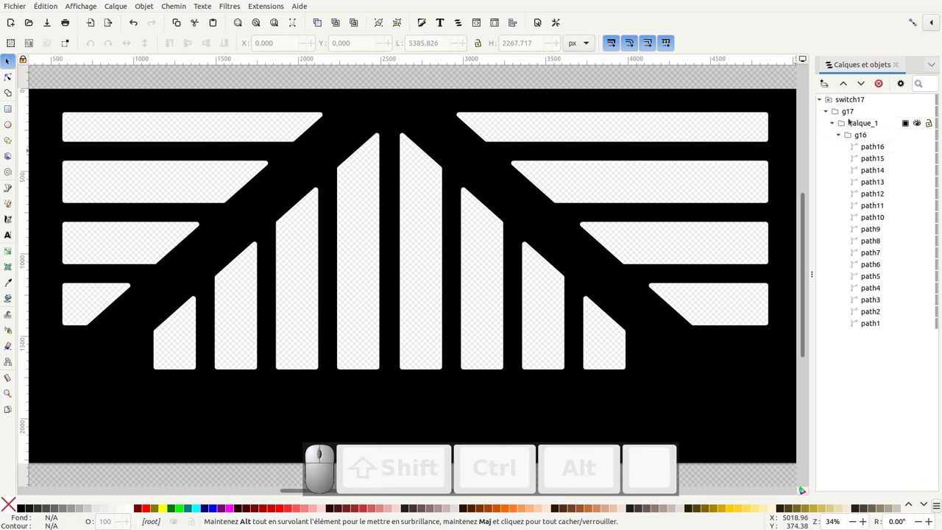
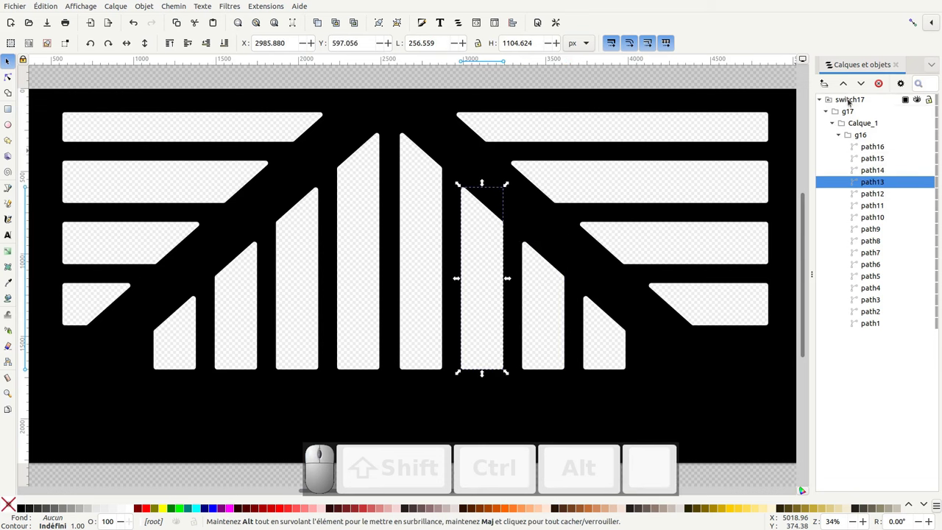
Ungroup switch17 fully and combine the frame and slot paths with Path Difference into path16.
click(854, 99)
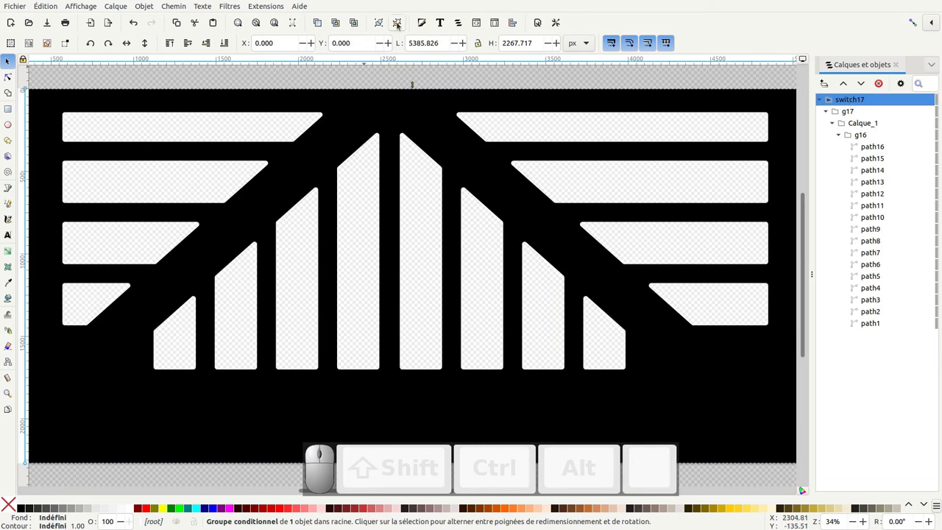
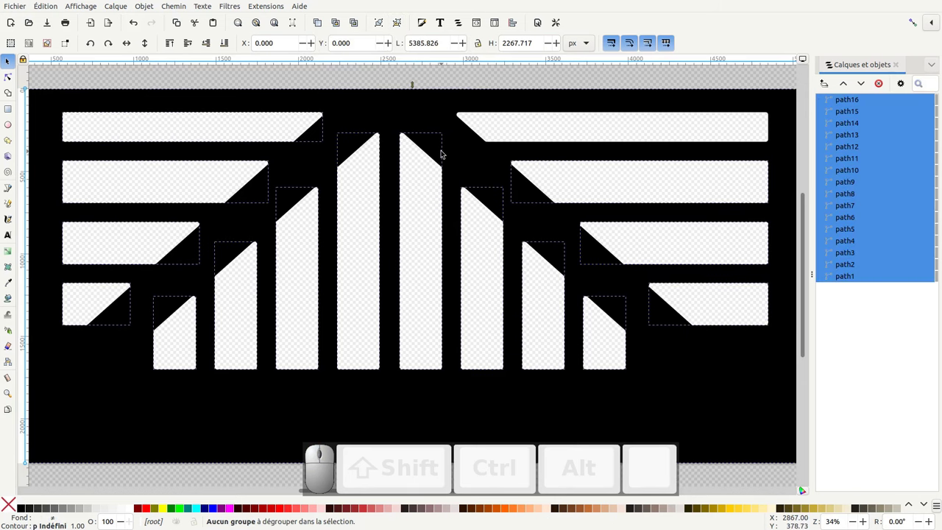
key(KP_Subtract)
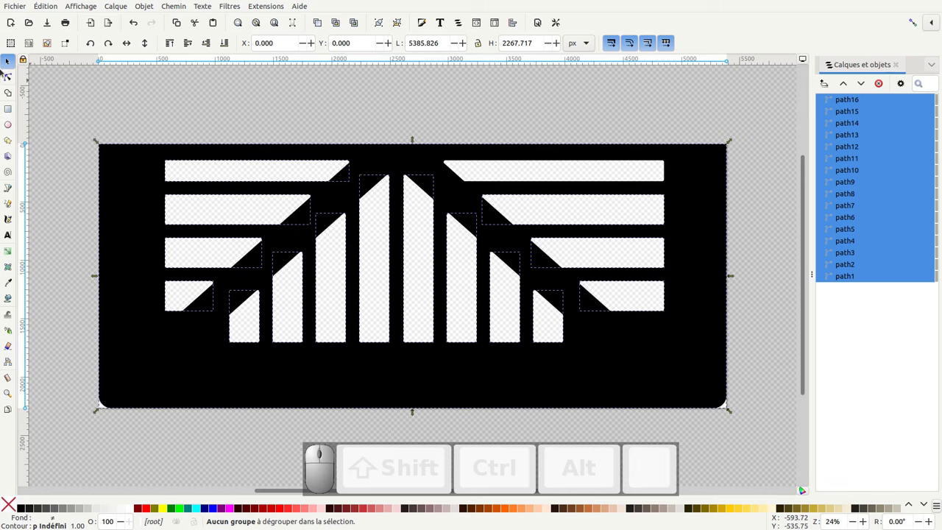
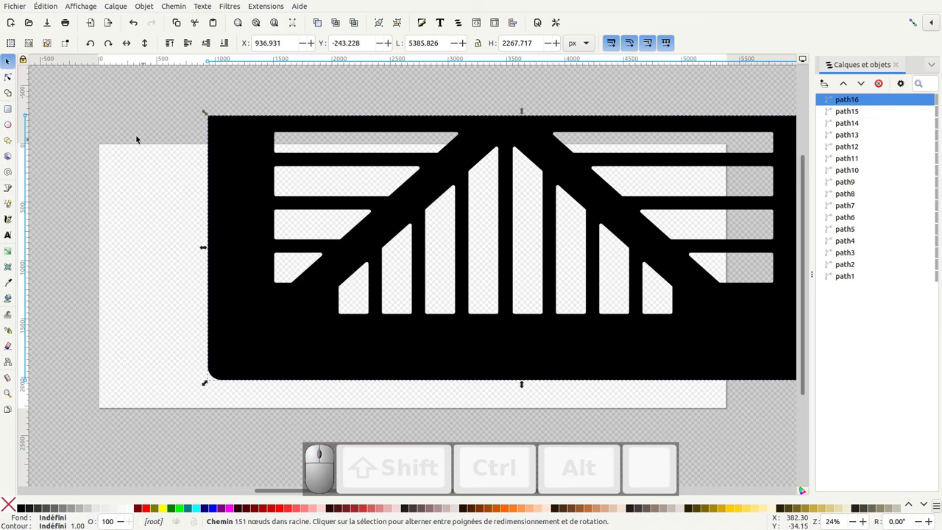
drag(59, 113, 876, 192)
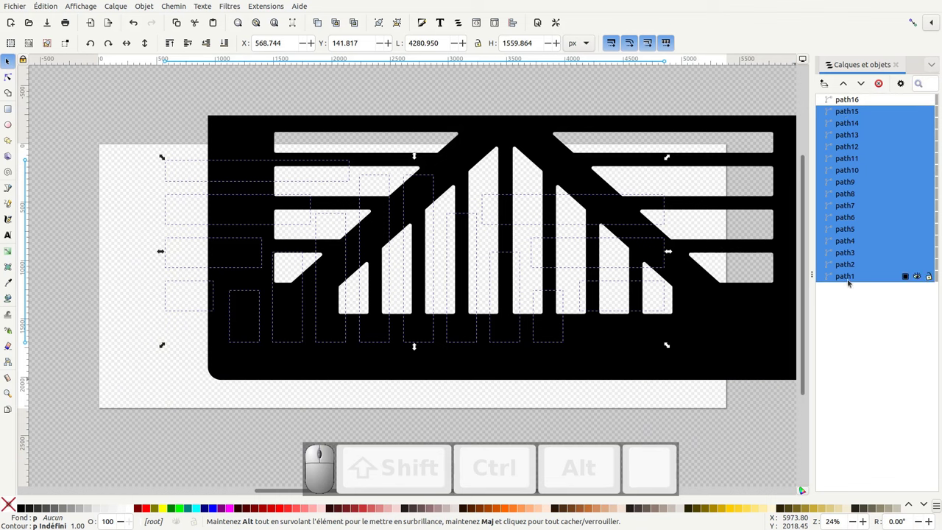
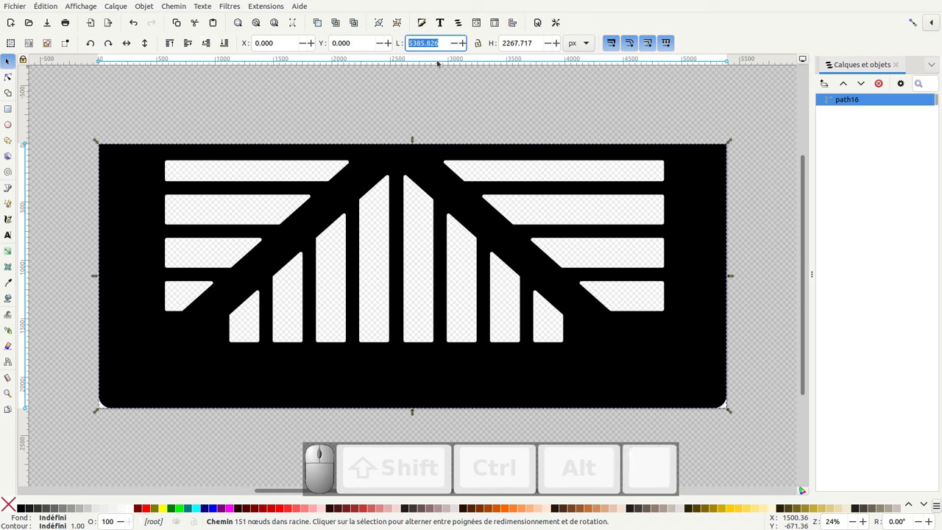
Switch units to cm and set the locked-ratio width to 190, giving an 80 cm height.
click(577, 43)
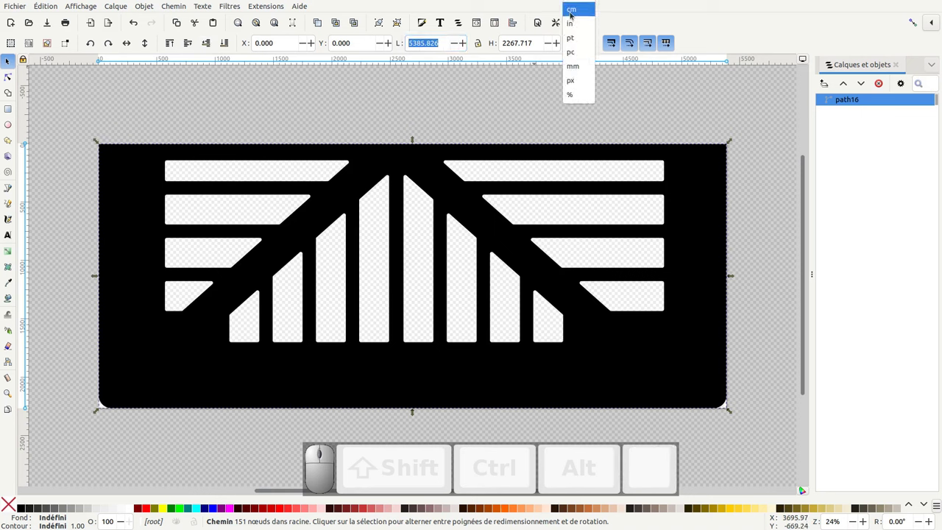
click(576, 9)
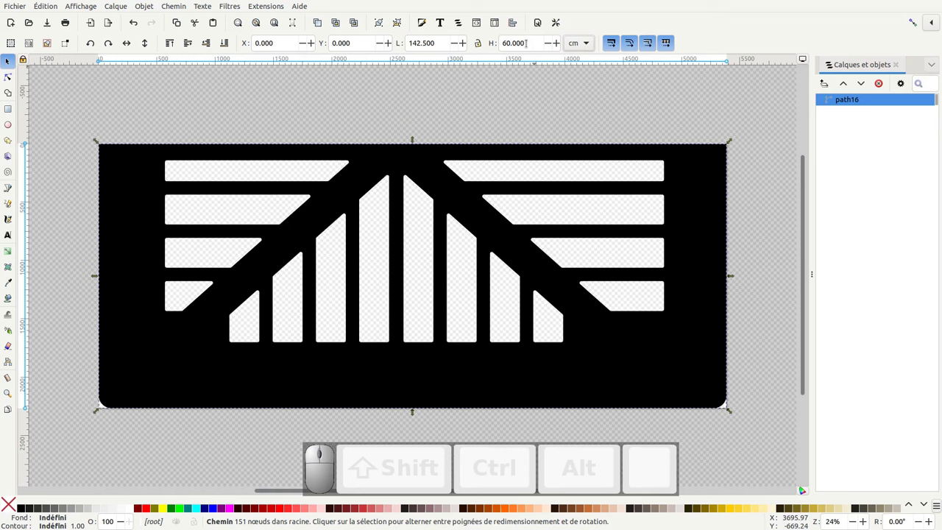
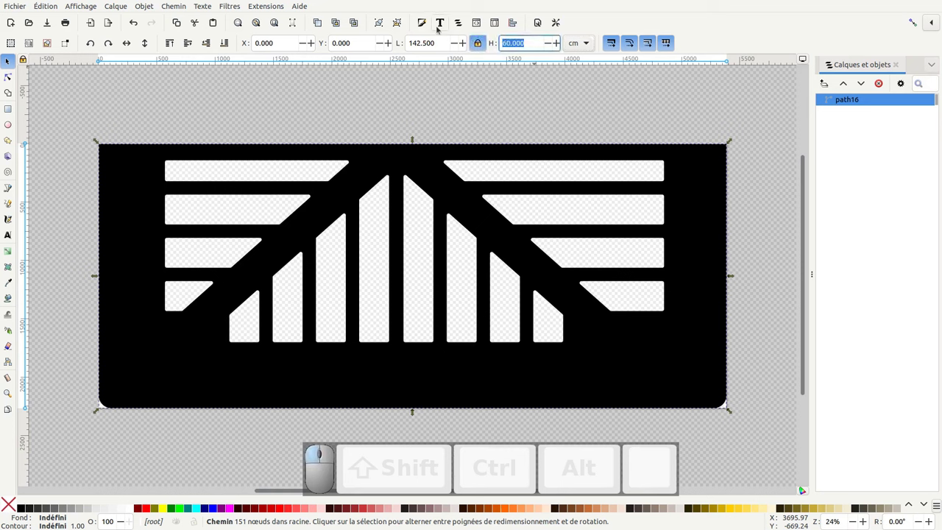
key(KP_8)
key(KP_0)
key(KP_Enter)
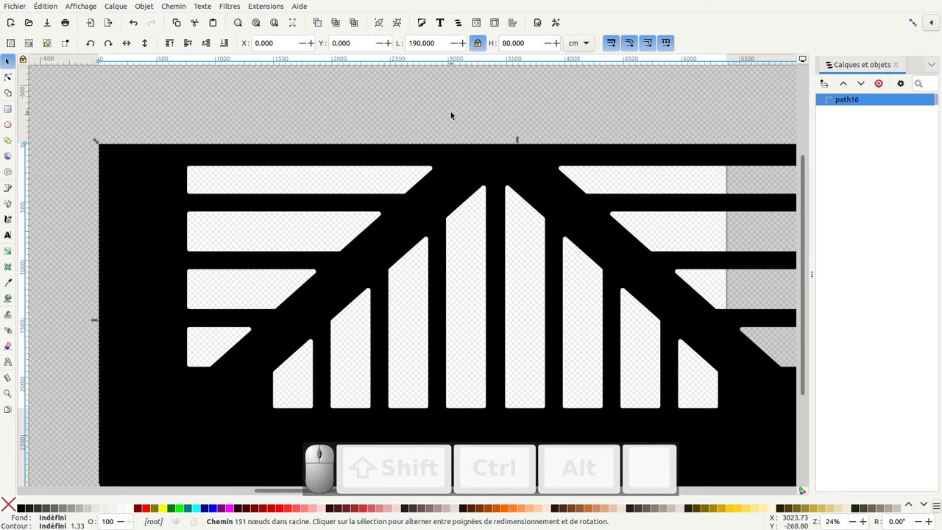
key(KP_Subtract)
key(KP_Subtract)
key(KP_Subtract)
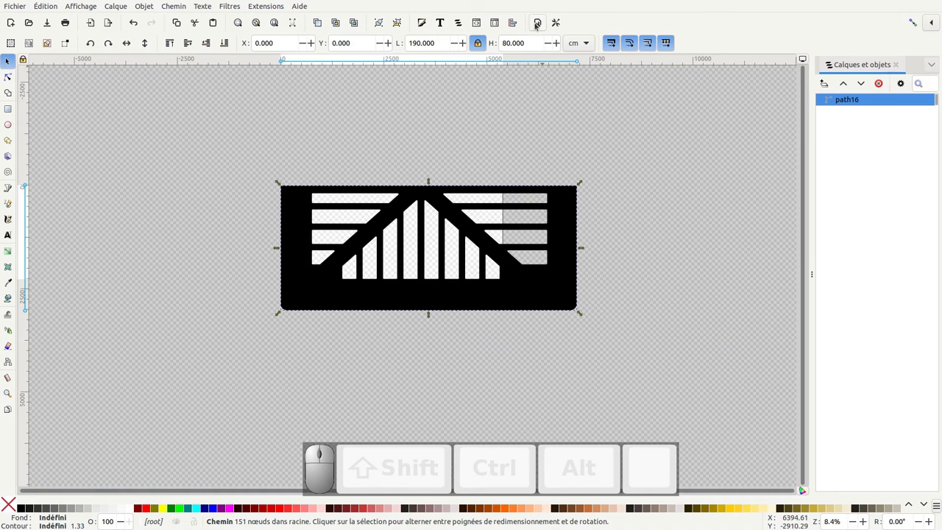
Resize the page to content in Document Properties and start Save As for 80x190B.svg on Bureau.
click(539, 24)
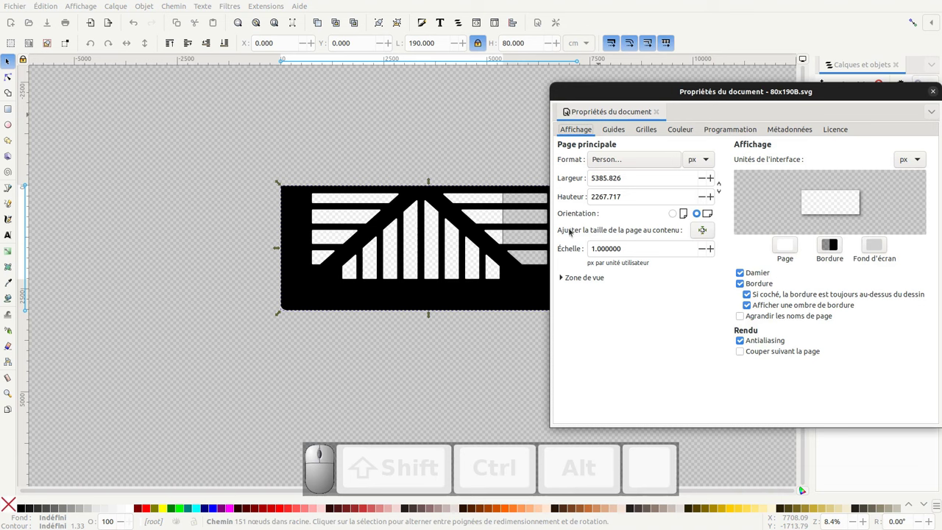
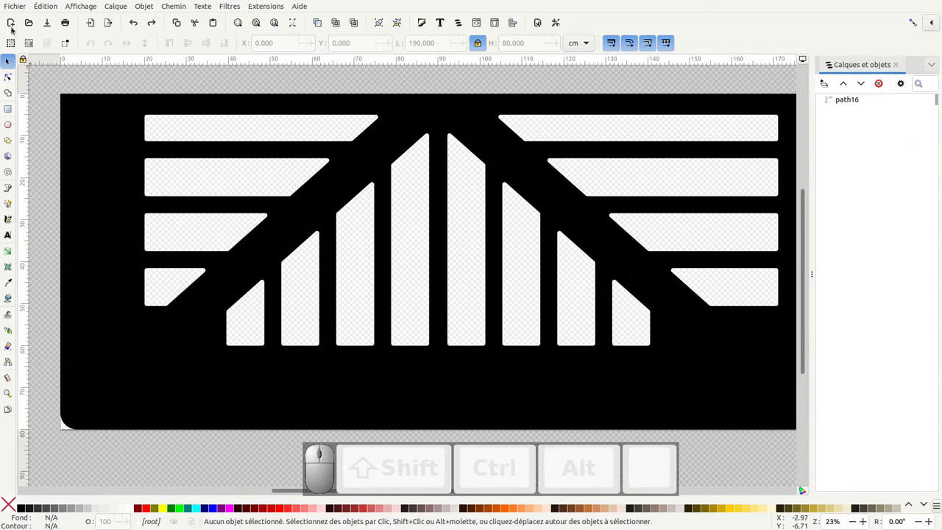
click(19, 4)
click(33, 84)
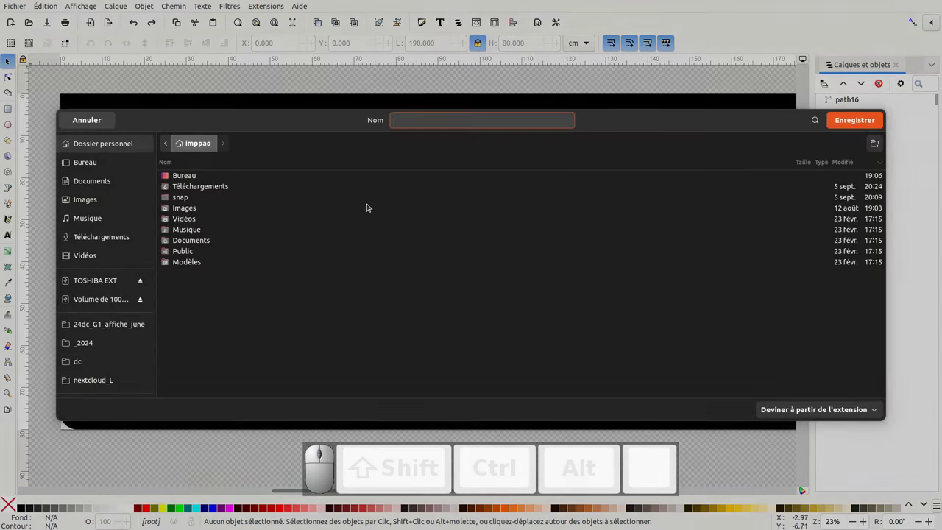